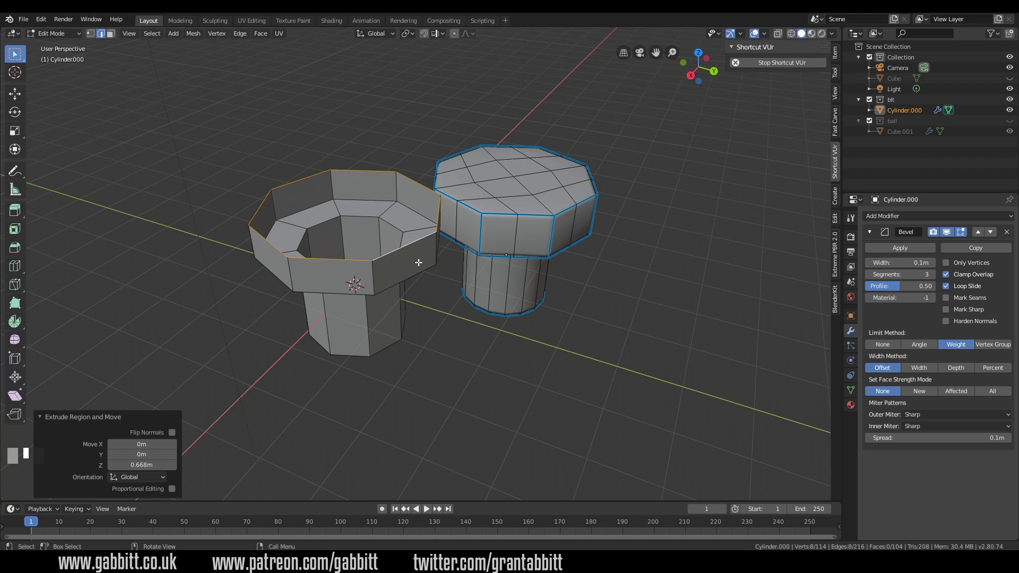
# - Grid Fill the open top of the left bolt's head into quads and check it from the side
pyautogui.press('F3')
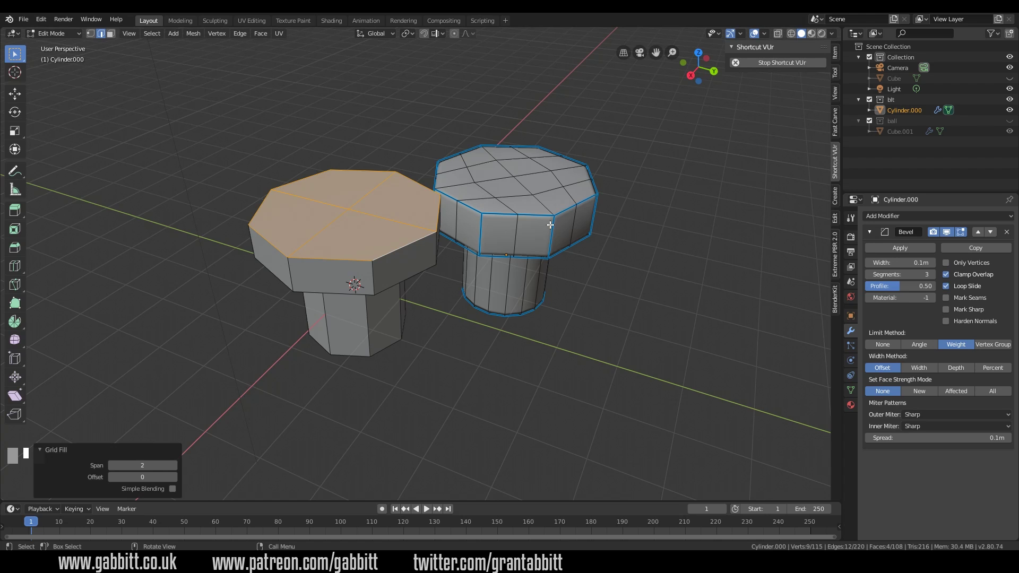
pyautogui.moveTo(335, 347); pyautogui.dragTo(252, 235)
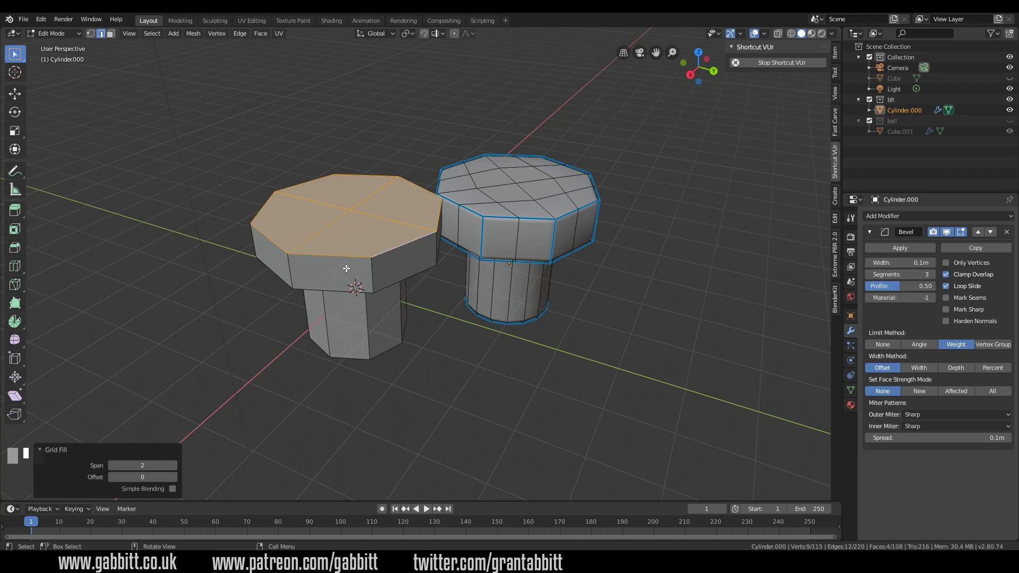
pyautogui.moveTo(377, 359); pyautogui.dragTo(401, 377)
# - Add three loop cuts (Ctrl+R) across the left bolt's head and shank, sliding them into place
pyautogui.moveTo(389, 358); pyautogui.dragTo(355, 262)
pyautogui.press('ctrl+r')
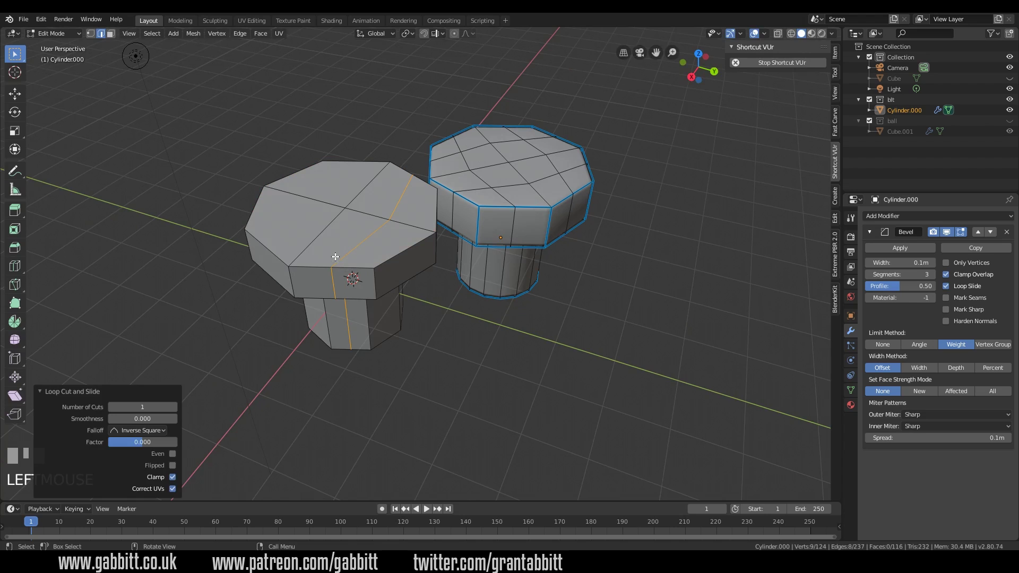
pyautogui.click(289, 230)
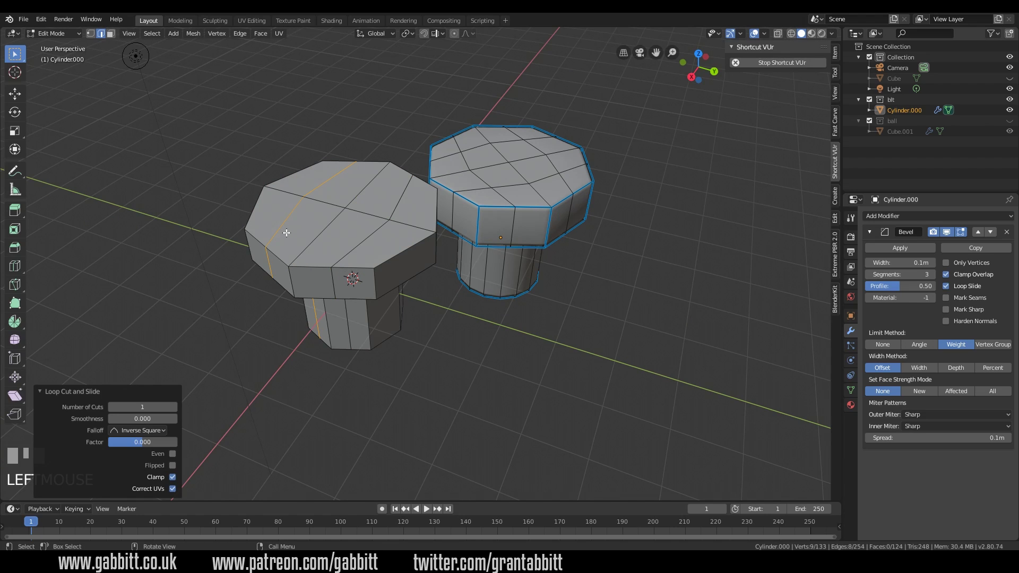
pyautogui.press('ctrl+r')
pyautogui.click(394, 249)
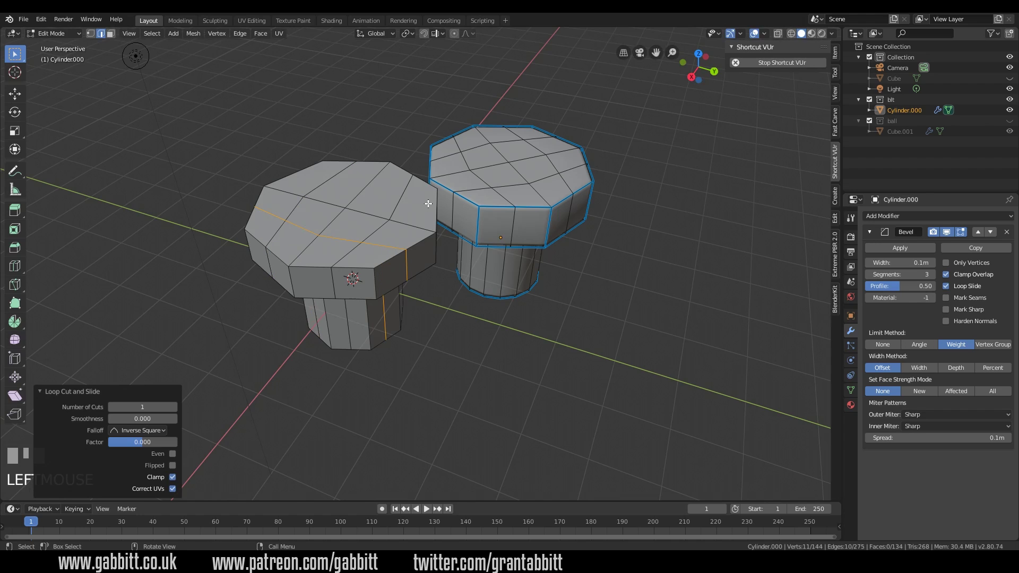
pyautogui.press('ctrl+r')
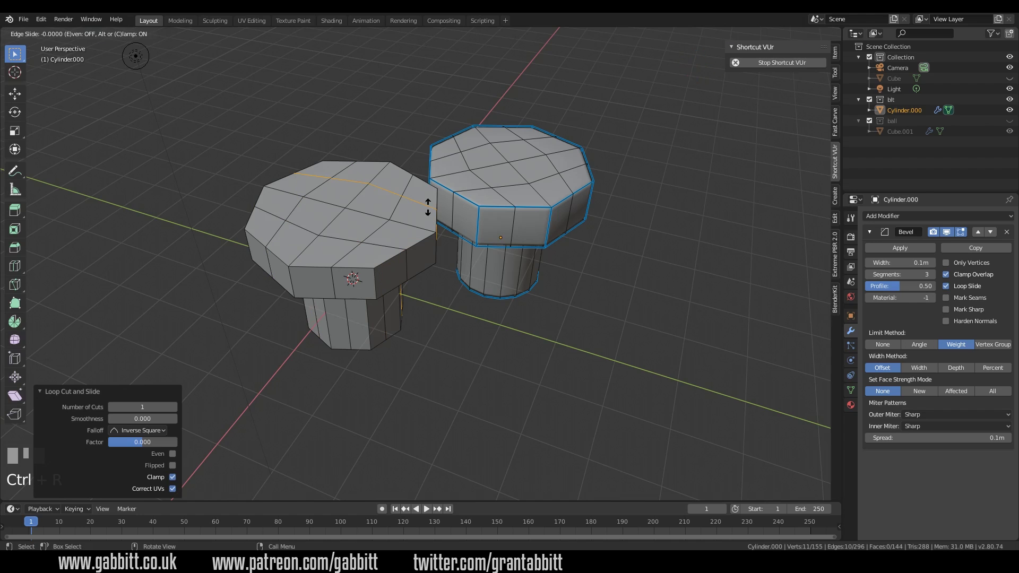
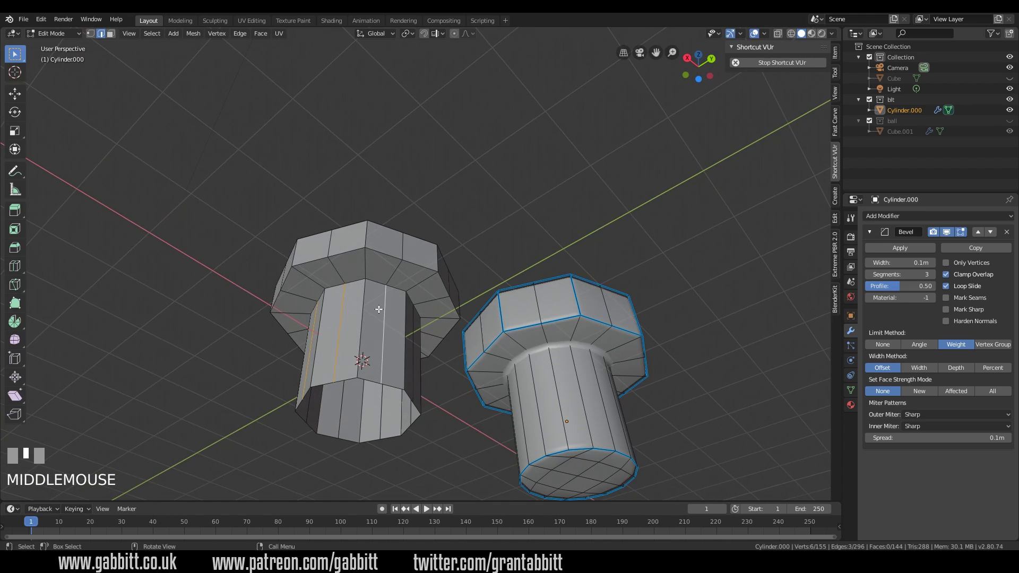
pyautogui.click(379, 282)
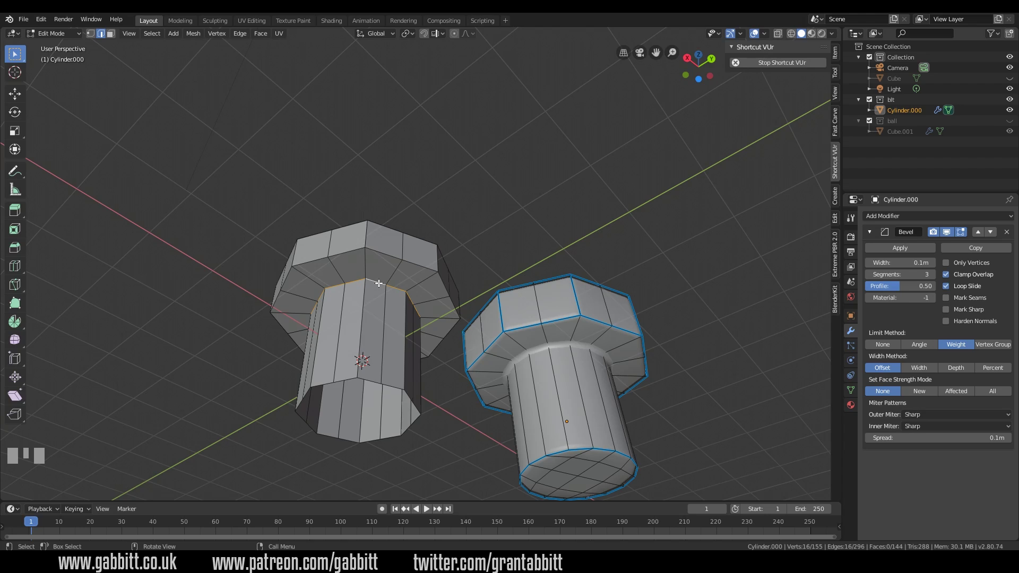
pyautogui.moveTo(383, 288); pyautogui.dragTo(430, 193)
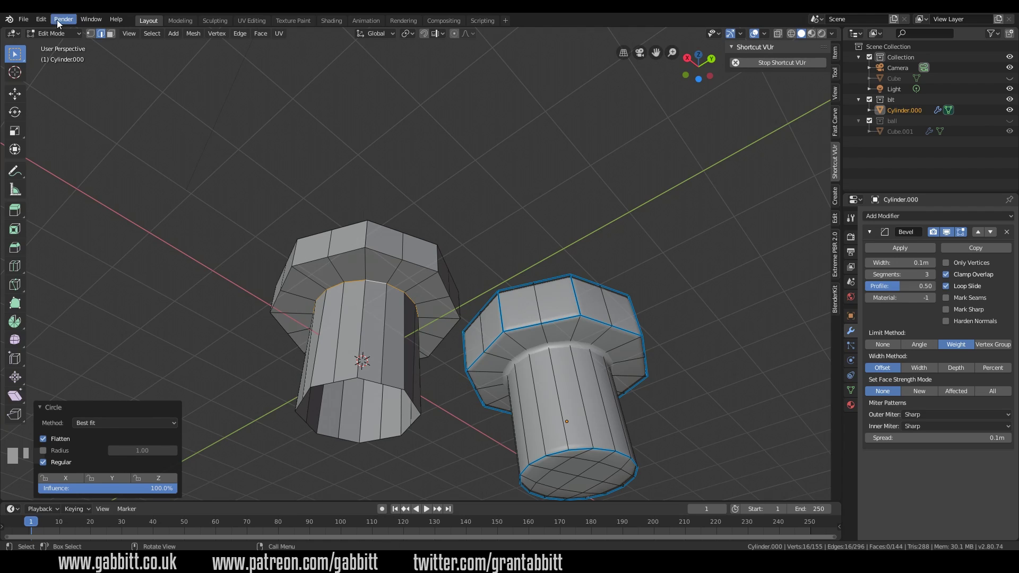
pyautogui.moveTo(48, 20); pyautogui.dragTo(387, 288)
pyautogui.rightClick(386, 288)
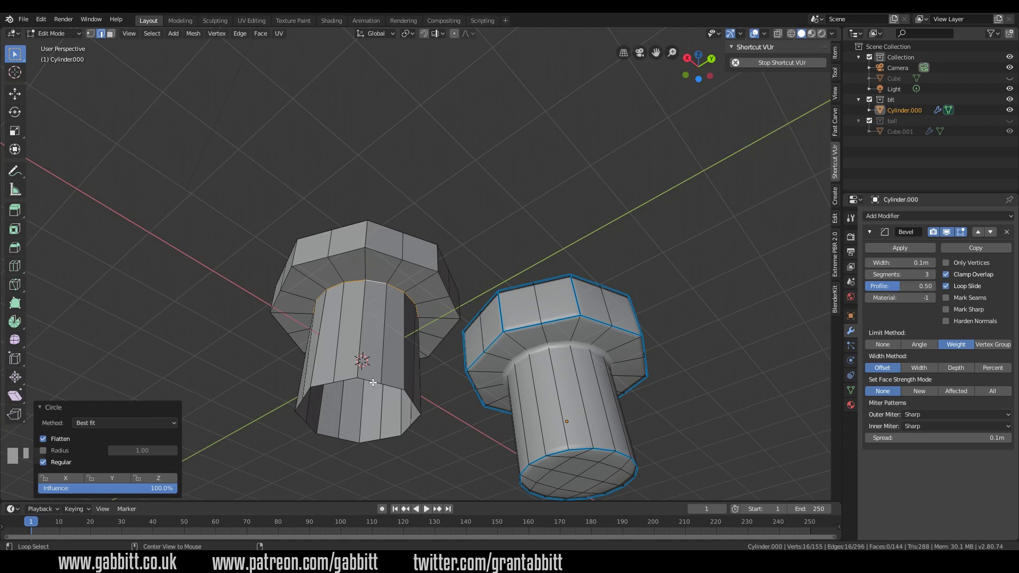
pyautogui.click(374, 381)
pyautogui.moveTo(377, 387); pyautogui.dragTo(419, 191)
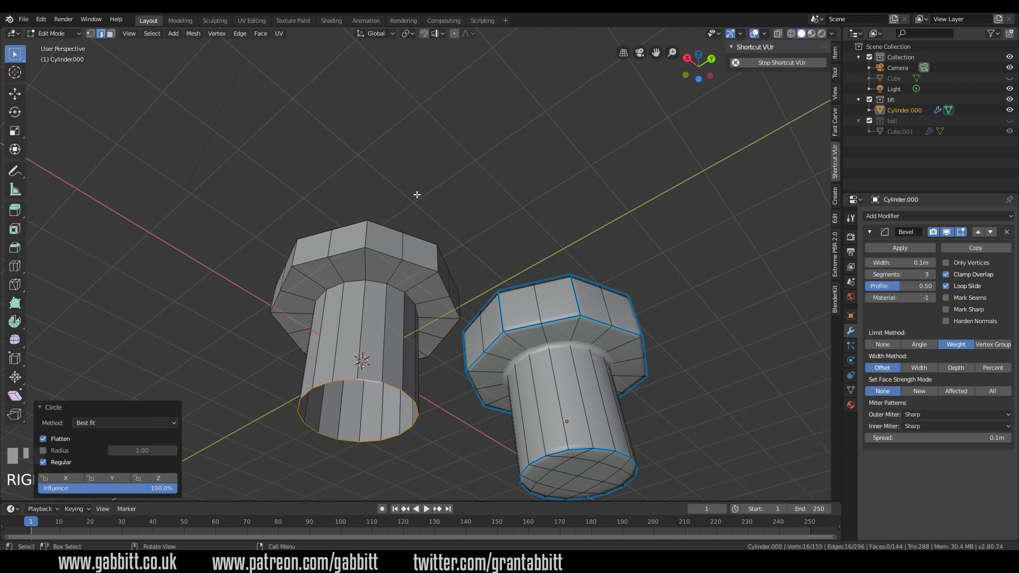
pyautogui.moveTo(136, 491); pyautogui.dragTo(453, 381)
# - Undo a stray fill, then Grid Fill the shank's bottom rim and frame both bolts in a level side view
pyautogui.press('f')
pyautogui.moveTo(452, 380); pyautogui.dragTo(374, 384)
pyautogui.press('ctrl+r')
pyautogui.rightClick(374, 384)
pyautogui.press('ctrl+z')
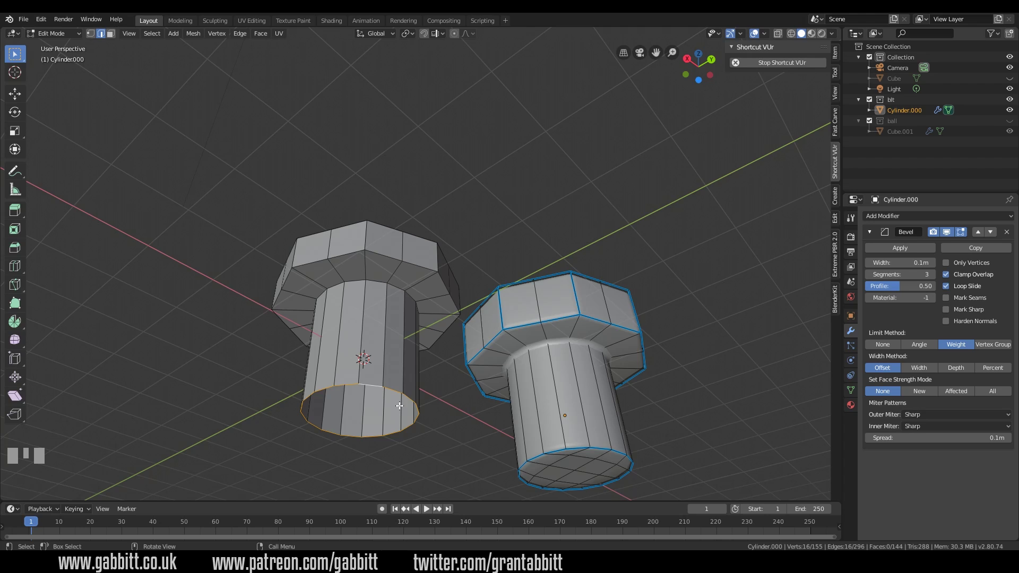
pyautogui.press('F3')
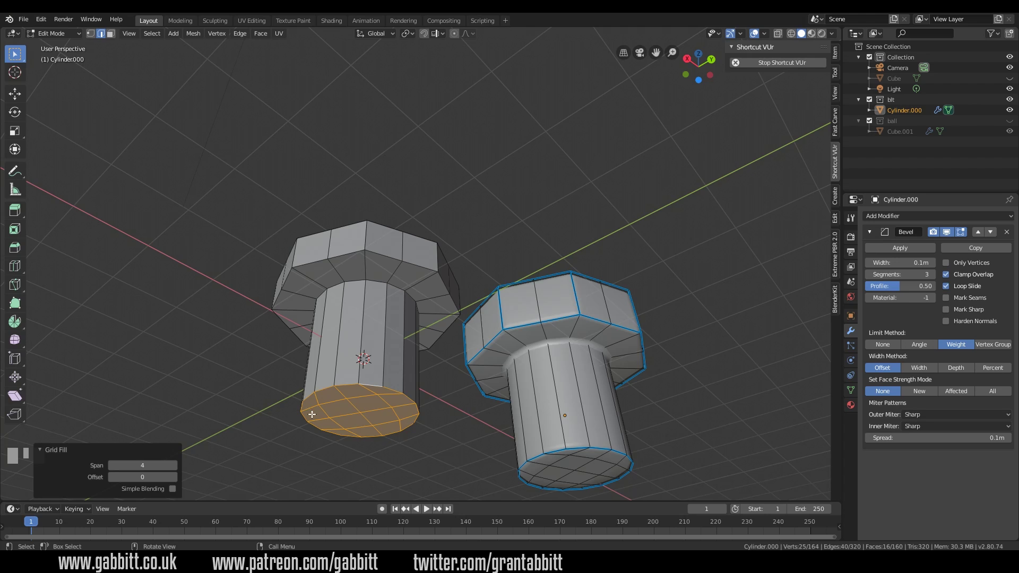
pyautogui.moveTo(426, 420); pyautogui.dragTo(563, 274)
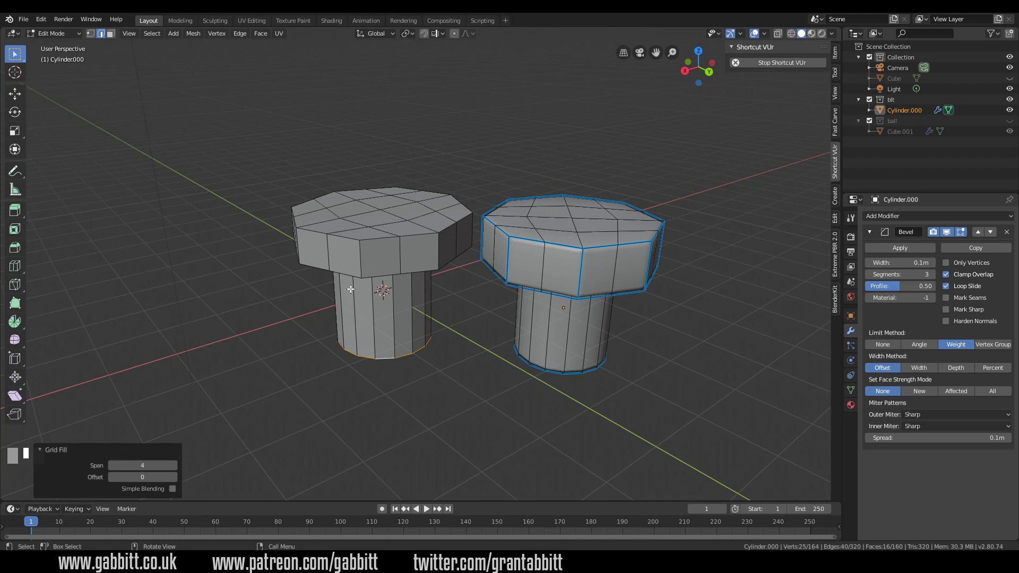
pyautogui.moveTo(350, 273); pyautogui.dragTo(367, 260)
pyautogui.scroll(3)
pyautogui.moveTo(342, 240); pyautogui.dragTo(247, 235)
pyautogui.moveTo(269, 303); pyautogui.dragTo(271, 261)
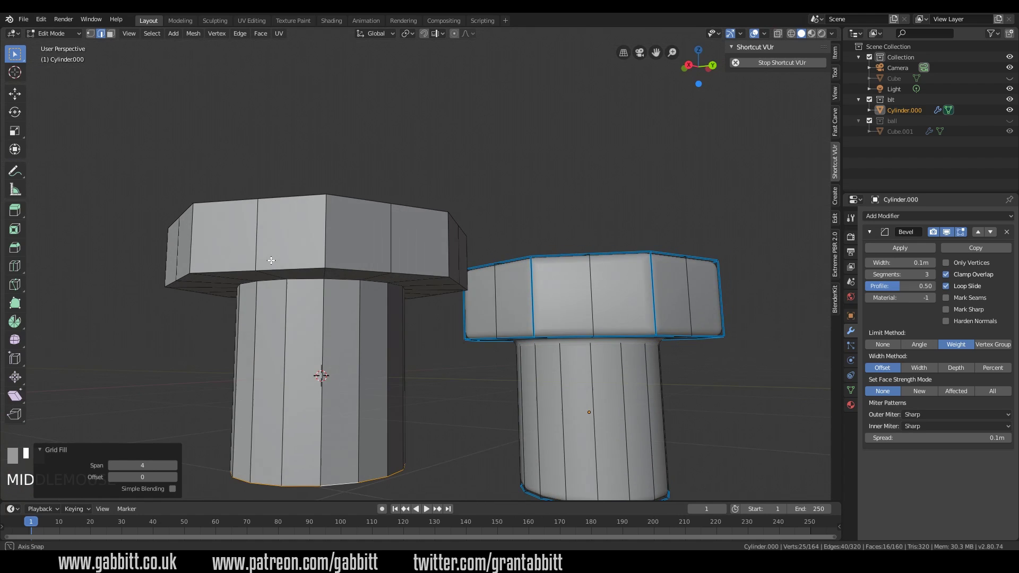
# - Separate the left bolt's linked geometry into its own object Cylinder.001 with P > Selection
pyautogui.press('Tab')
pyautogui.moveTo(352, 256); pyautogui.dragTo(438, 358)
pyautogui.moveTo(422, 383); pyautogui.dragTo(420, 254)
pyautogui.press('Tab')
pyautogui.press('l')
pyautogui.press('p')
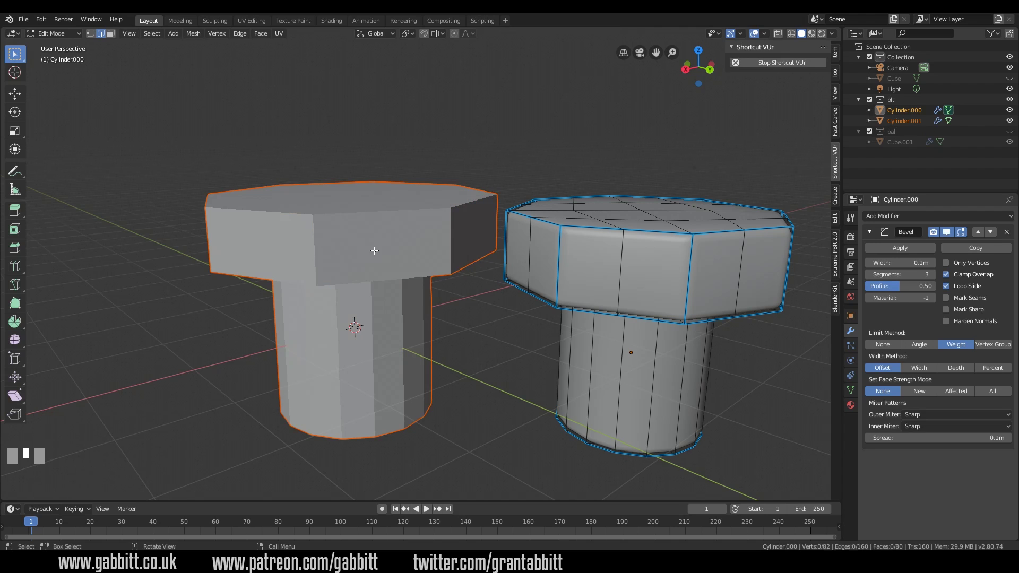
# - Shade the left bolt smooth from the object context menu
pyautogui.moveTo(380, 283); pyautogui.dragTo(432, 296)
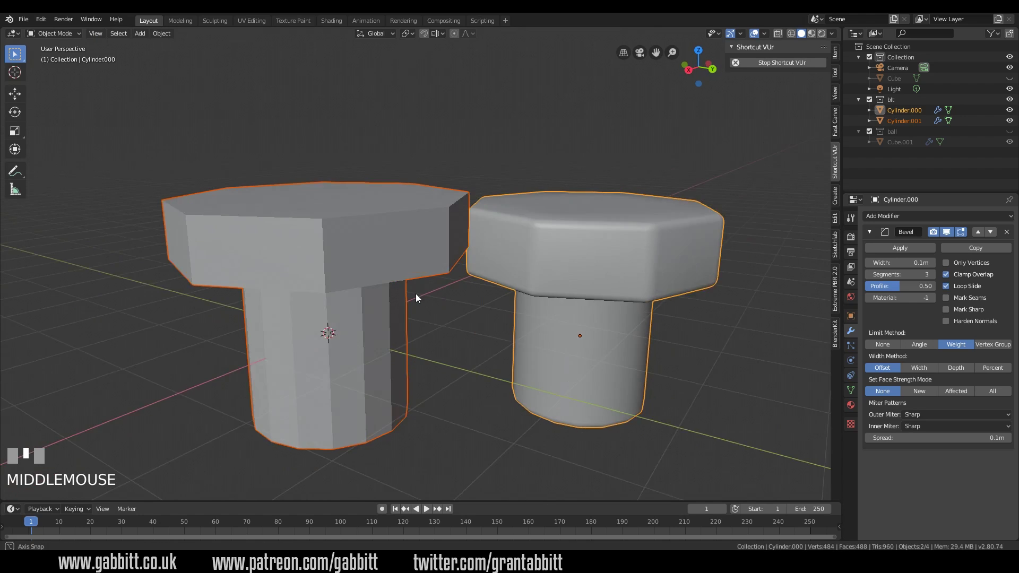
pyautogui.moveTo(372, 260); pyautogui.dragTo(419, 367)
pyautogui.moveTo(419, 367); pyautogui.dragTo(429, 377)
pyautogui.moveTo(405, 362); pyautogui.dragTo(698, 262)
pyautogui.click(699, 262)
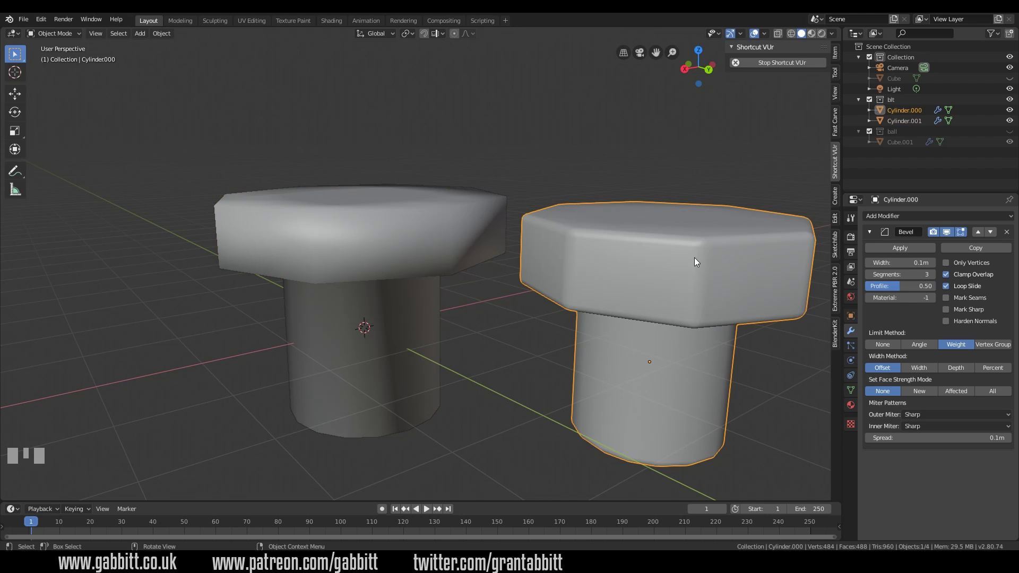
# - Inspect the bolt heads' underside, return to Object Mode and select the left bolt
pyautogui.press('Tab')
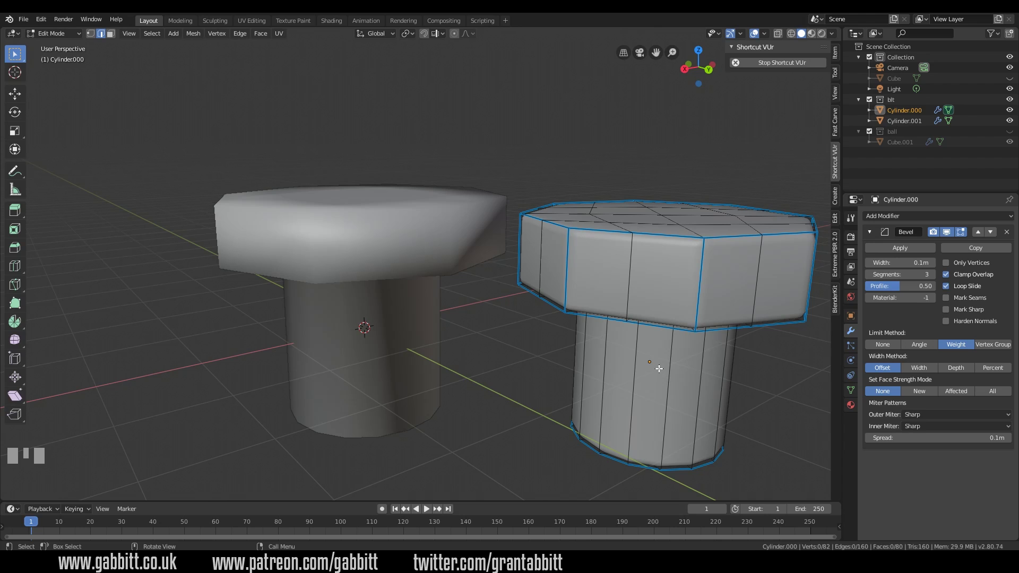
pyautogui.moveTo(674, 377); pyautogui.dragTo(680, 324)
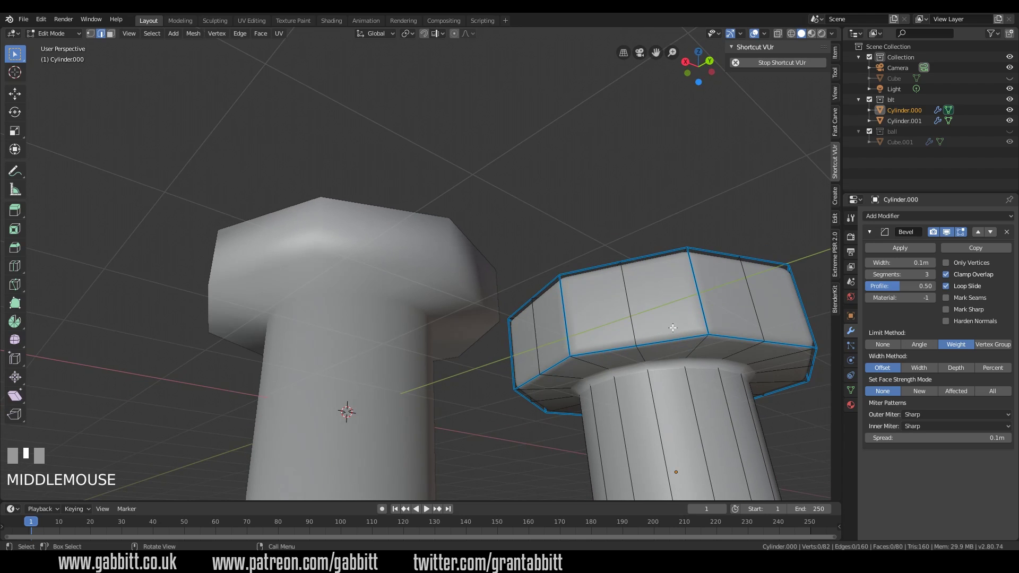
pyautogui.moveTo(674, 355); pyautogui.dragTo(410, 227)
pyautogui.press('Tab')
pyautogui.click(411, 227)
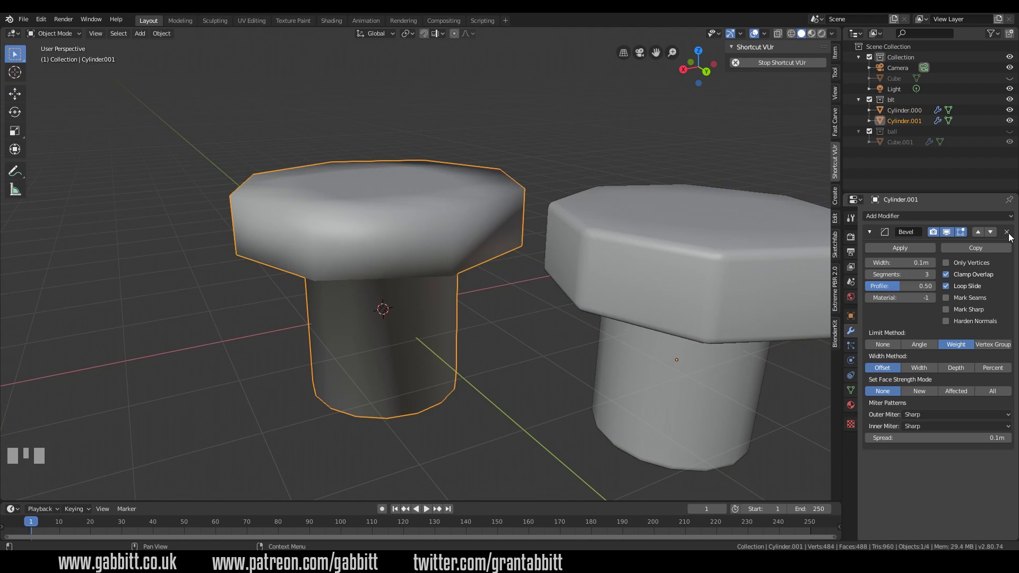
# - Open the left bolt's modifier list, then in Edit Mode start selecting the head's rim edge loops
pyautogui.click(1010, 234)
pyautogui.moveTo(954, 219); pyautogui.dragTo(293, 262)
pyautogui.moveTo(293, 261); pyautogui.dragTo(382, 288)
pyautogui.moveTo(374, 303); pyautogui.dragTo(327, 223)
pyautogui.press('Tab')
pyautogui.click(328, 223)
pyautogui.moveTo(327, 223); pyautogui.dragTo(360, 221)
pyautogui.click(360, 222)
# - Extend the selection to the remaining head and stem loops and give them Mean Bevel Weight 1
pyautogui.moveTo(360, 221); pyautogui.dragTo(434, 94)
pyautogui.click(434, 93)
pyautogui.moveTo(423, 89); pyautogui.dragTo(277, 74)
pyautogui.click(277, 74)
pyautogui.moveTo(306, 204); pyautogui.dragTo(283, 251)
pyautogui.click(282, 251)
pyautogui.moveTo(283, 251); pyautogui.dragTo(326, 350)
pyautogui.click(326, 349)
pyautogui.click(362, 415)
pyautogui.click(234, 401)
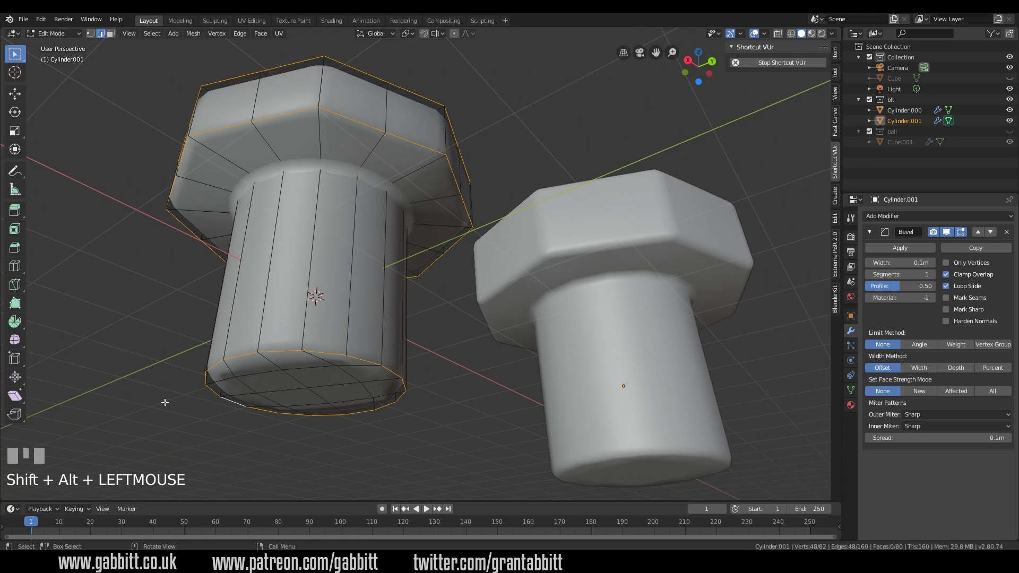
# - Limit the Bevel modifier by weight, preview it in Object Mode and raise Segments to 2
pyautogui.moveTo(291, 361); pyautogui.dragTo(833, 64)
pyautogui.click(833, 64)
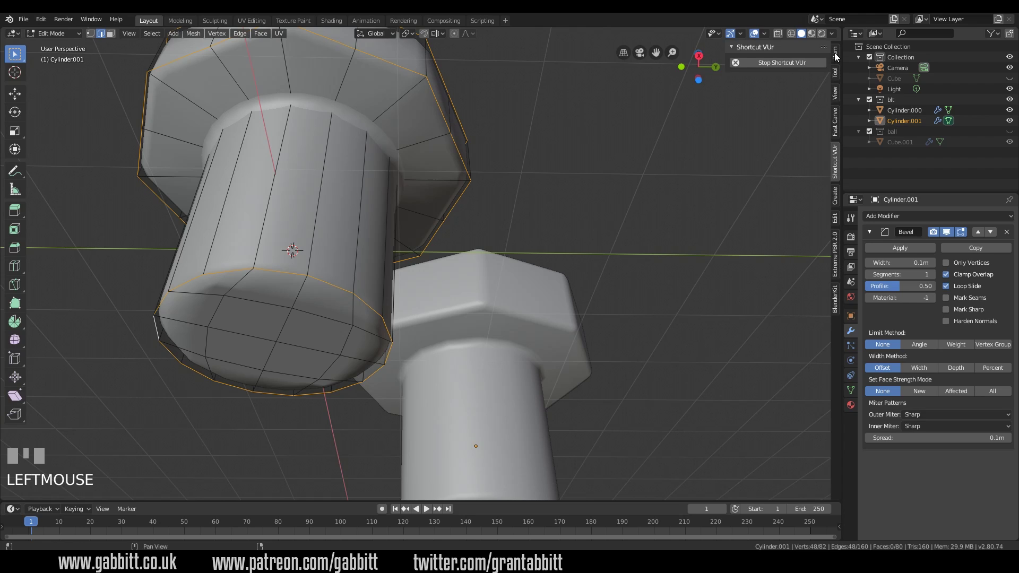
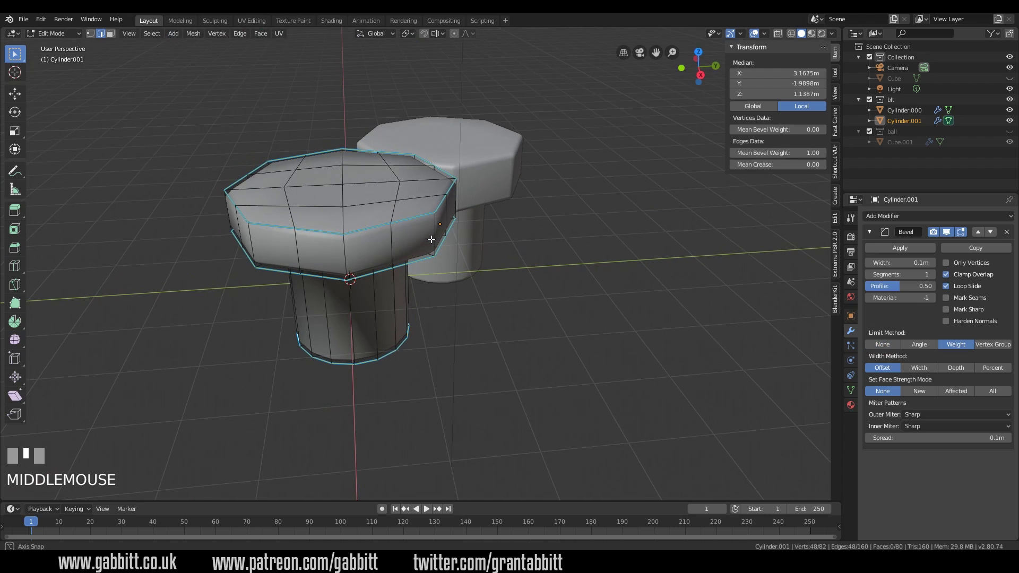
pyautogui.press('Tab')
pyautogui.moveTo(357, 264); pyautogui.dragTo(371, 242)
pyautogui.moveTo(379, 232); pyautogui.dragTo(395, 184)
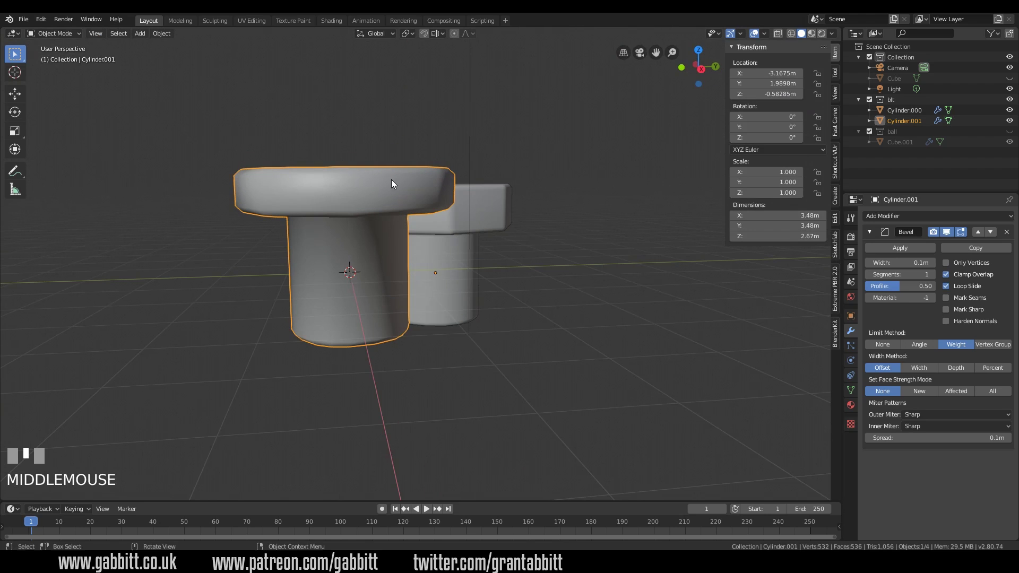
pyautogui.moveTo(287, 204); pyautogui.dragTo(939, 280)
pyautogui.click(939, 280)
pyautogui.moveTo(379, 198); pyautogui.dragTo(367, 168)
# - Back in Edit Mode, select the edges under the bolt head
pyautogui.press('Tab')
pyautogui.click(367, 167)
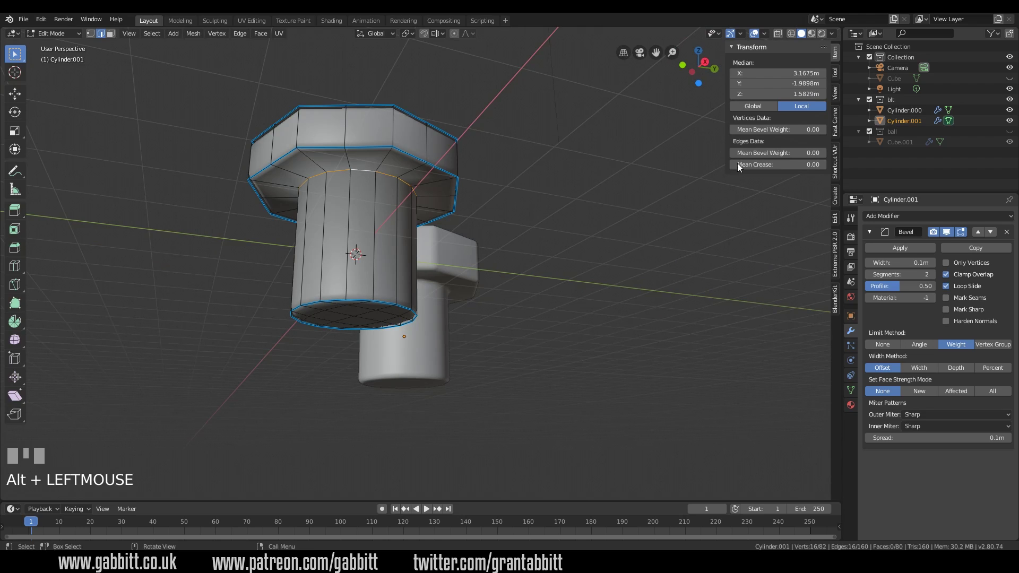
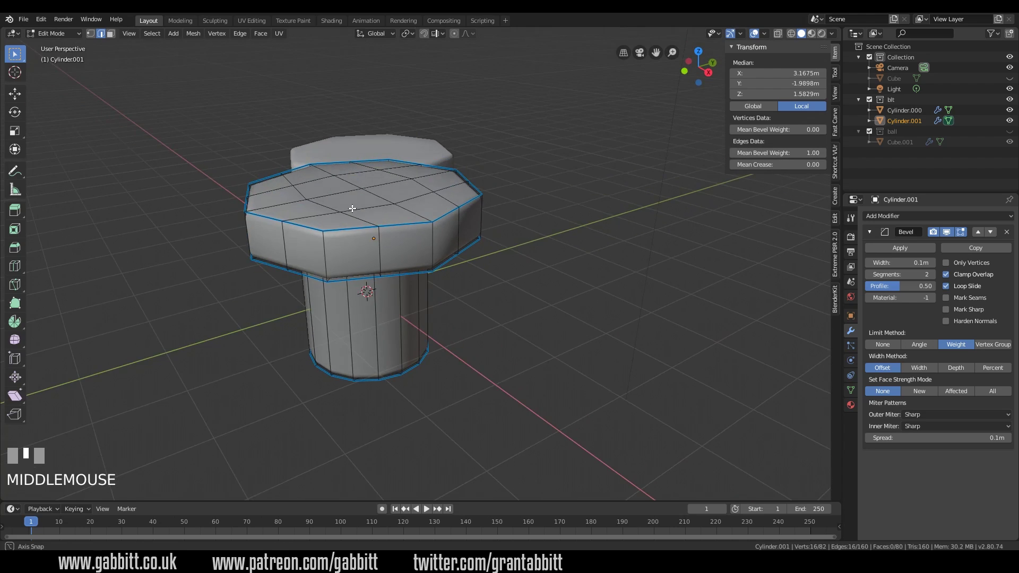
pyautogui.scroll(-3)
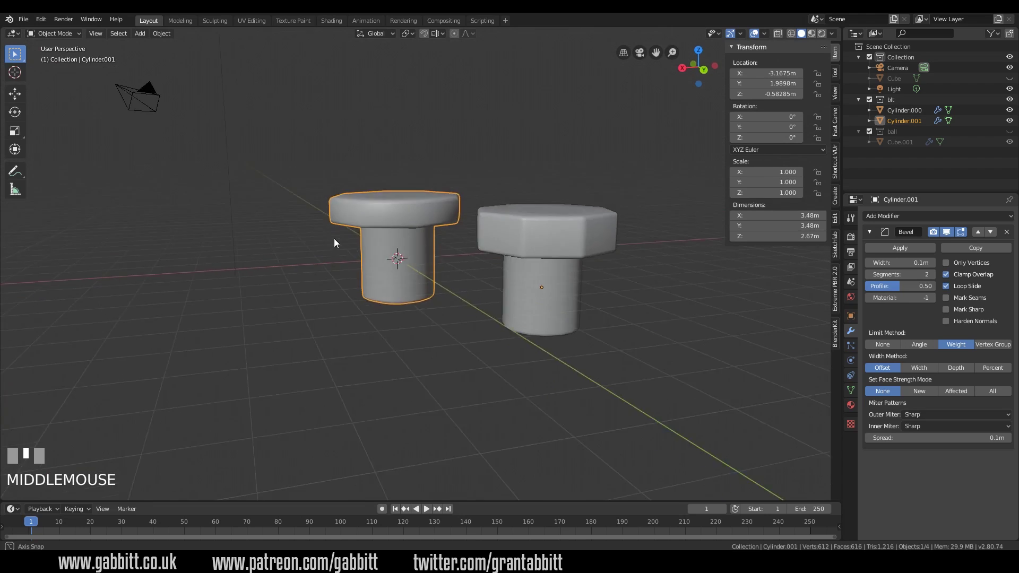
# - Set both bolts' Bevel modifier Segments to 3 and widen the left bolt's bevel to 0.11 m
pyautogui.click(514, 222)
pyautogui.click(514, 222)
pyautogui.click(398, 221)
pyautogui.click(503, 222)
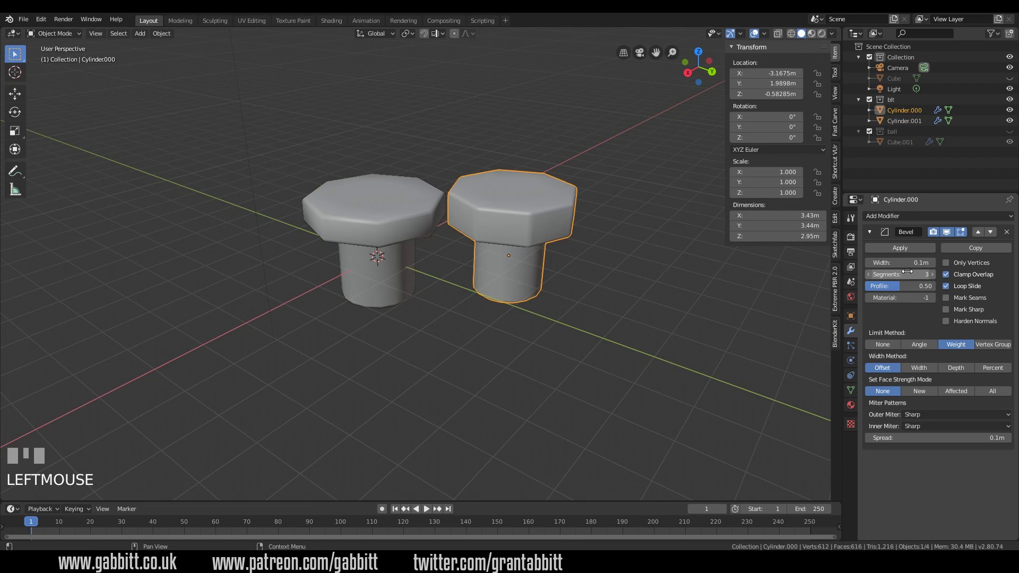
pyautogui.click(402, 218)
pyautogui.moveTo(548, 265); pyautogui.dragTo(934, 276)
pyautogui.click(934, 276)
pyautogui.moveTo(460, 233); pyautogui.dragTo(594, 251)
pyautogui.click(594, 250)
pyautogui.moveTo(559, 242); pyautogui.dragTo(382, 222)
# - In Edit Mode, pick successive edges around the left bolt's head one by one
pyautogui.press('Tab')
pyautogui.click(382, 222)
pyautogui.click(330, 225)
pyautogui.moveTo(328, 238); pyautogui.dragTo(339, 238)
pyautogui.click(339, 238)
pyautogui.moveTo(350, 245); pyautogui.dragTo(376, 251)
pyautogui.click(377, 251)
pyautogui.moveTo(396, 257); pyautogui.dragTo(416, 247)
pyautogui.click(416, 247)
pyautogui.moveTo(405, 252); pyautogui.dragTo(408, 248)
pyautogui.click(408, 248)
pyautogui.moveTo(428, 257); pyautogui.dragTo(436, 243)
pyautogui.click(437, 243)
pyautogui.moveTo(435, 249); pyautogui.dragTo(401, 227)
pyautogui.click(401, 227)
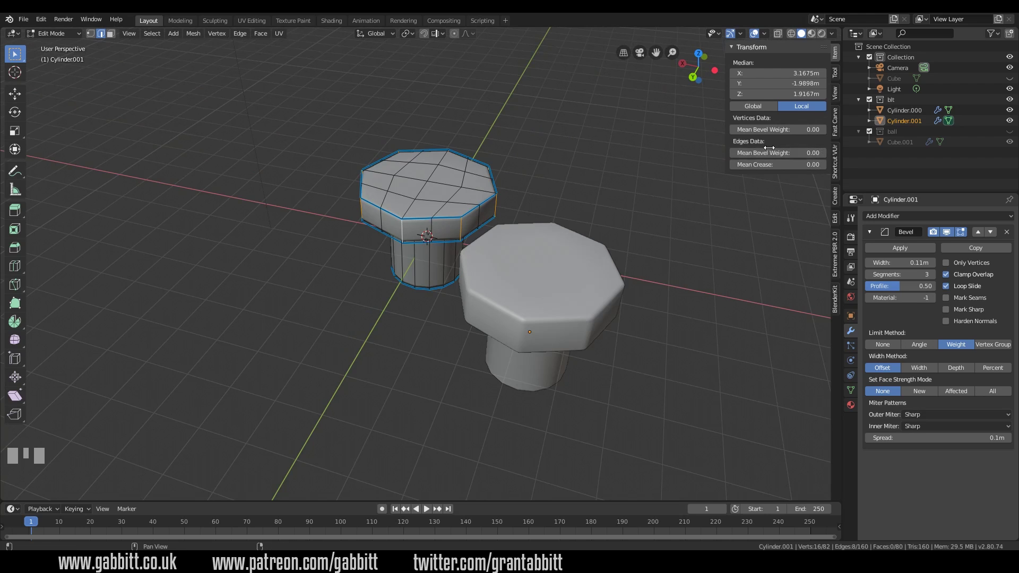
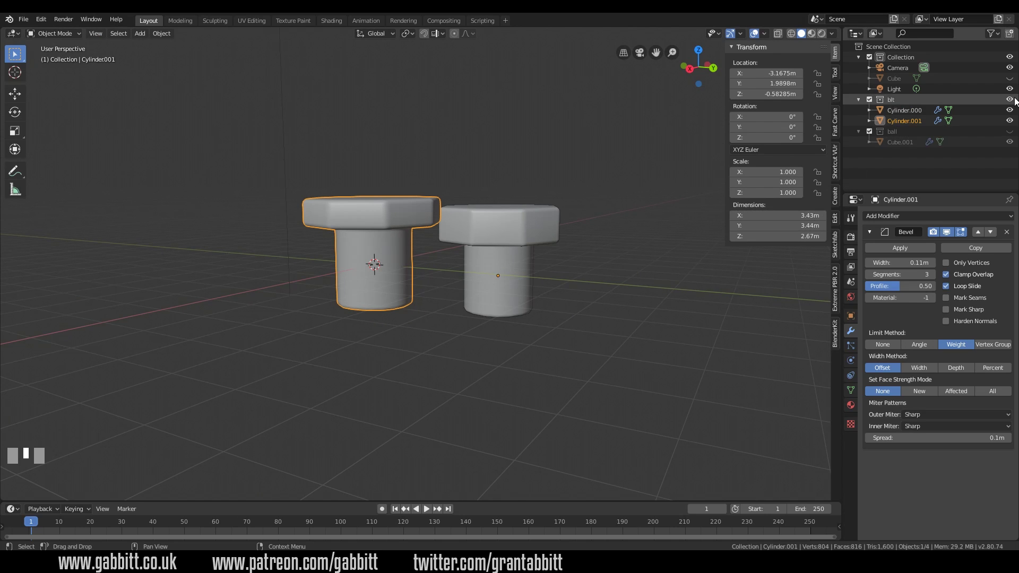
# - Hide the 'bit' bolt collection and show the grooved reference Cube in the Outliner
pyautogui.click(1016, 102)
pyautogui.click(1015, 78)
pyautogui.moveTo(524, 251); pyautogui.dragTo(604, 219)
pyautogui.scroll(3)
pyautogui.click(604, 219)
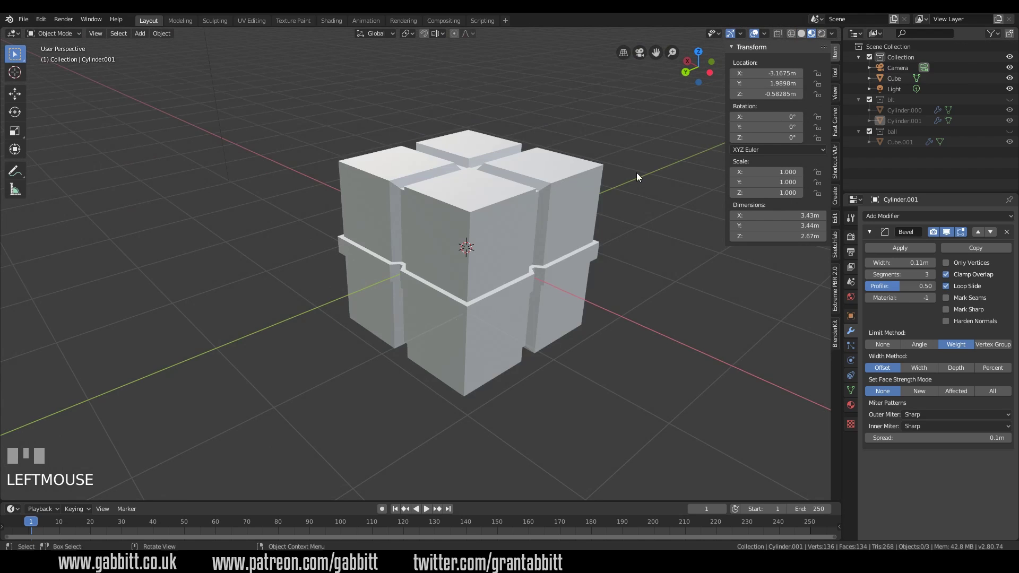
# - Enable Ambient Occlusion in Render Properties and enter the cube's Edit Mode with nothing selected
pyautogui.moveTo(434, 221); pyautogui.dragTo(443, 391)
pyautogui.click(444, 391)
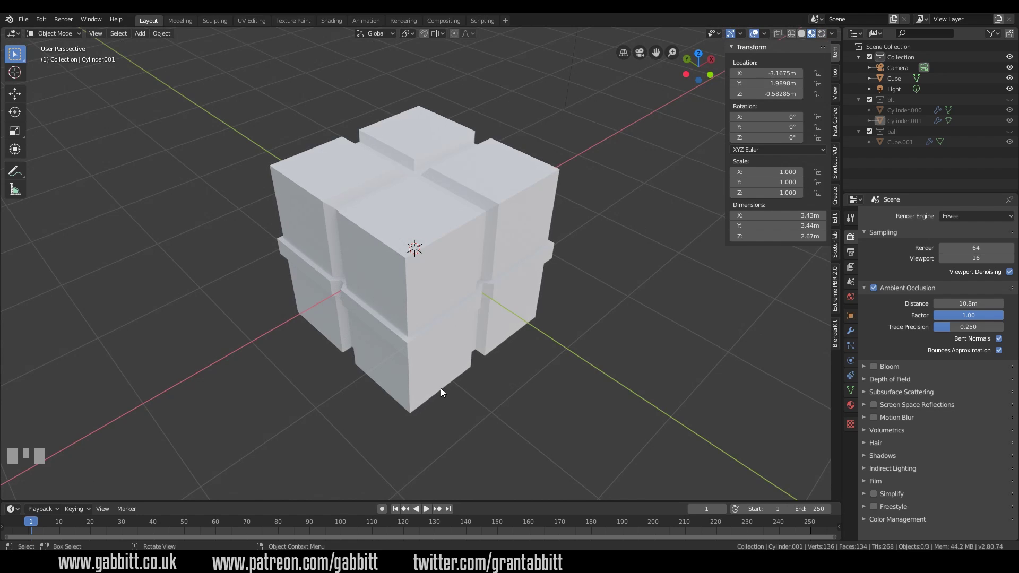
pyautogui.press('Tab')
pyautogui.press('a')
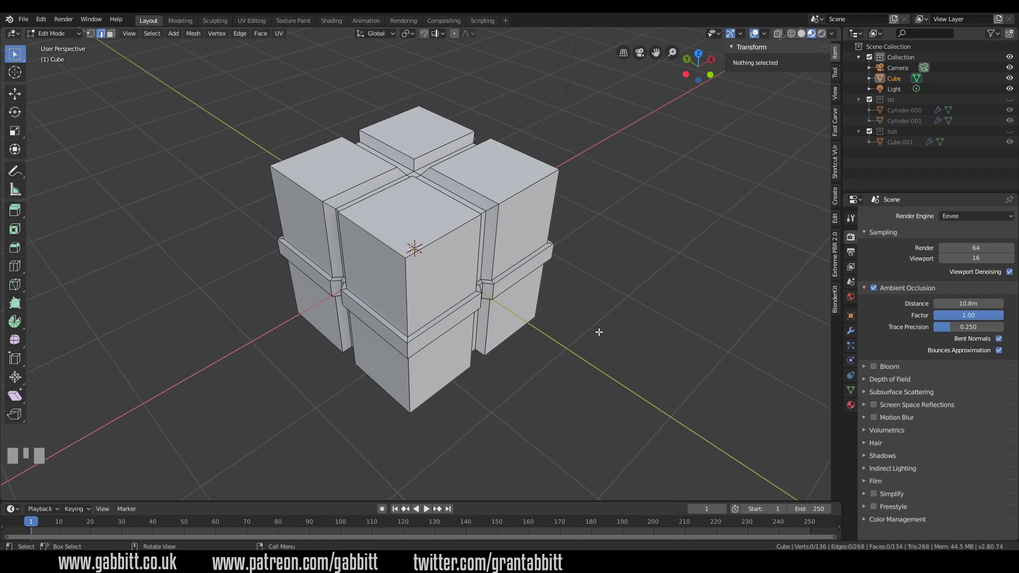
# - Leave Edit Mode and move the reference cube aside with G
pyautogui.scroll(-3)
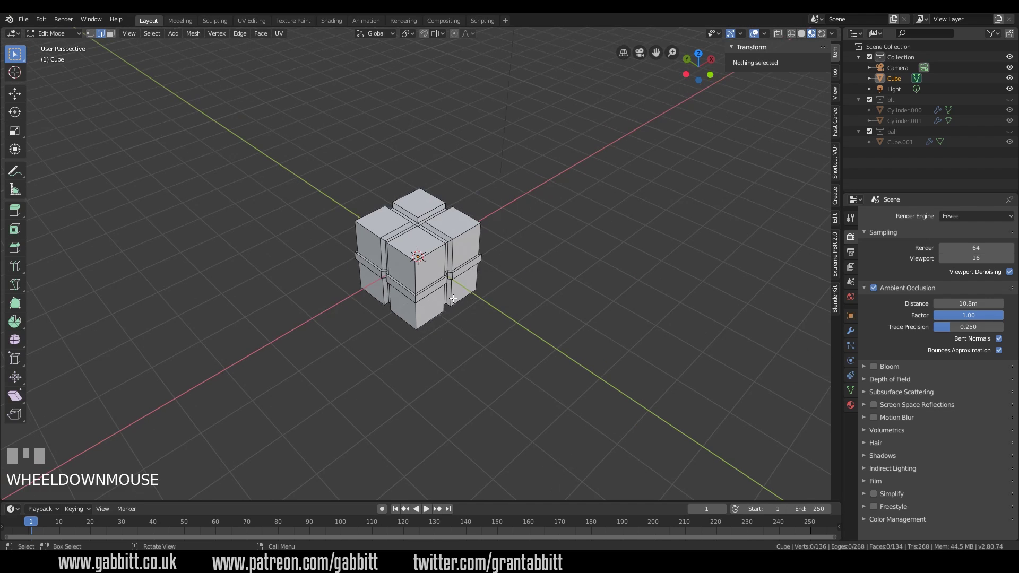
pyautogui.press('Tab')
pyautogui.moveTo(403, 278); pyautogui.dragTo(445, 270)
pyautogui.press('g')
pyautogui.moveTo(637, 195); pyautogui.dragTo(472, 250)
# - Add a new cube at the origin via Shift+A > Mesh > Cube
pyautogui.press('shift+a')
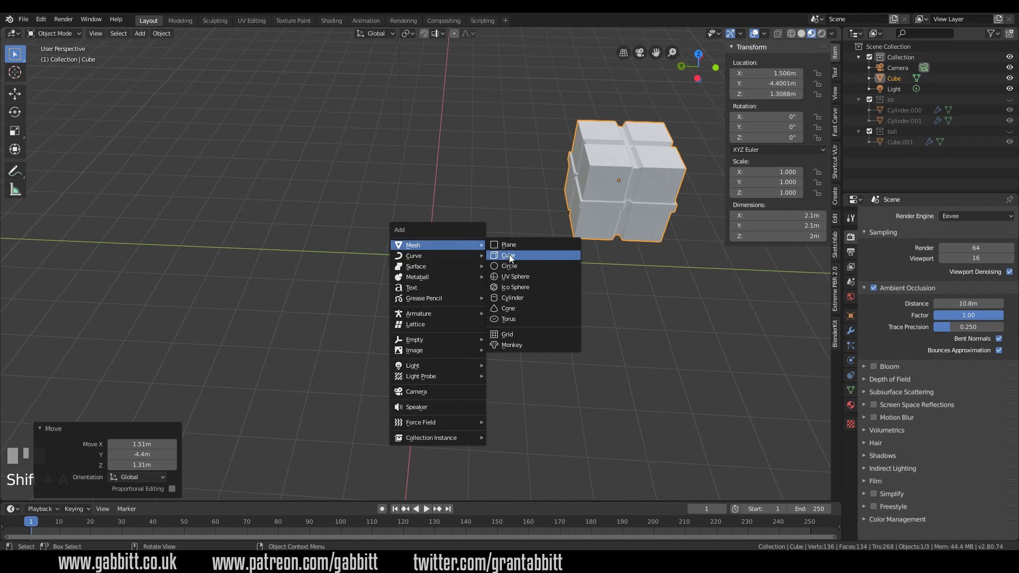
pyautogui.moveTo(489, 269); pyautogui.dragTo(447, 255)
pyautogui.press('Tab')
pyautogui.click(807, 39)
pyautogui.scroll(3)
pyautogui.moveTo(502, 294); pyautogui.dragTo(460, 229)
# - Cut centre loop cuts through the new cube on each axis, dividing every side into a two-by-two grid
pyautogui.press('ctrl+r')
pyautogui.moveTo(461, 228); pyautogui.dragTo(421, 198)
pyautogui.click(422, 198)
pyautogui.moveTo(467, 281); pyautogui.dragTo(455, 268)
pyautogui.press('ctrl+r')
pyautogui.click(454, 268)
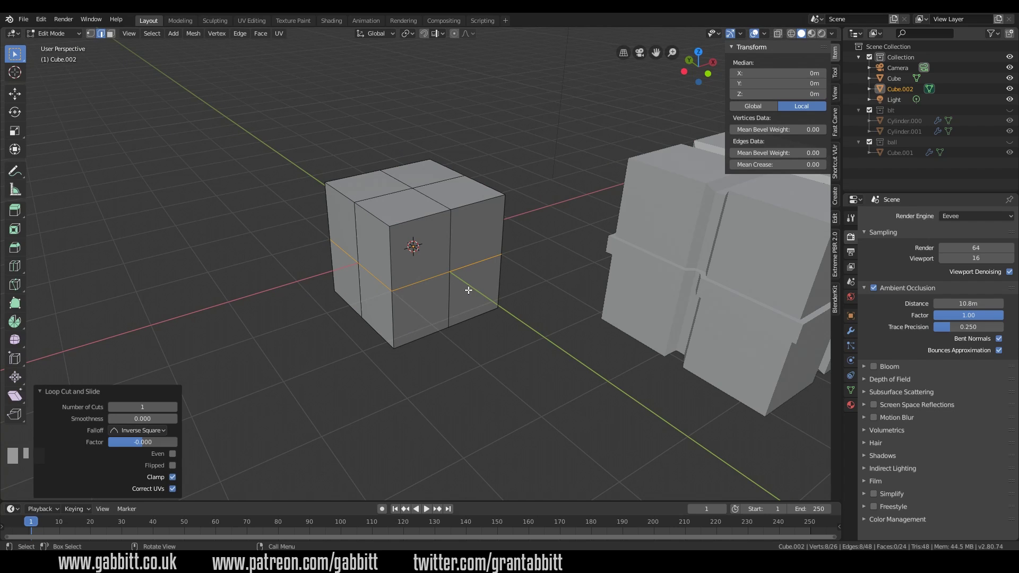
pyautogui.press('ctrl+z')
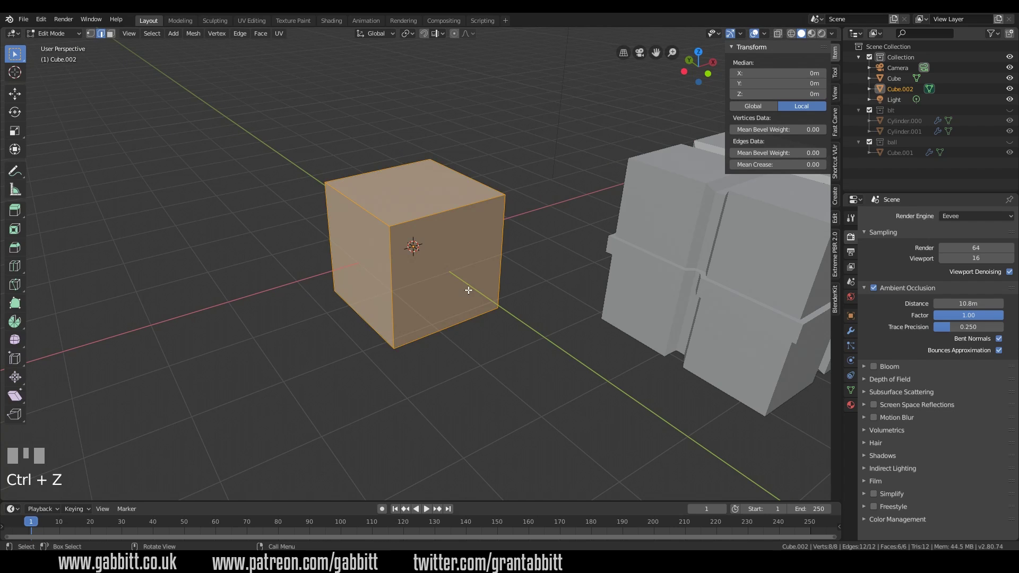
pyautogui.moveTo(473, 294); pyautogui.dragTo(443, 217)
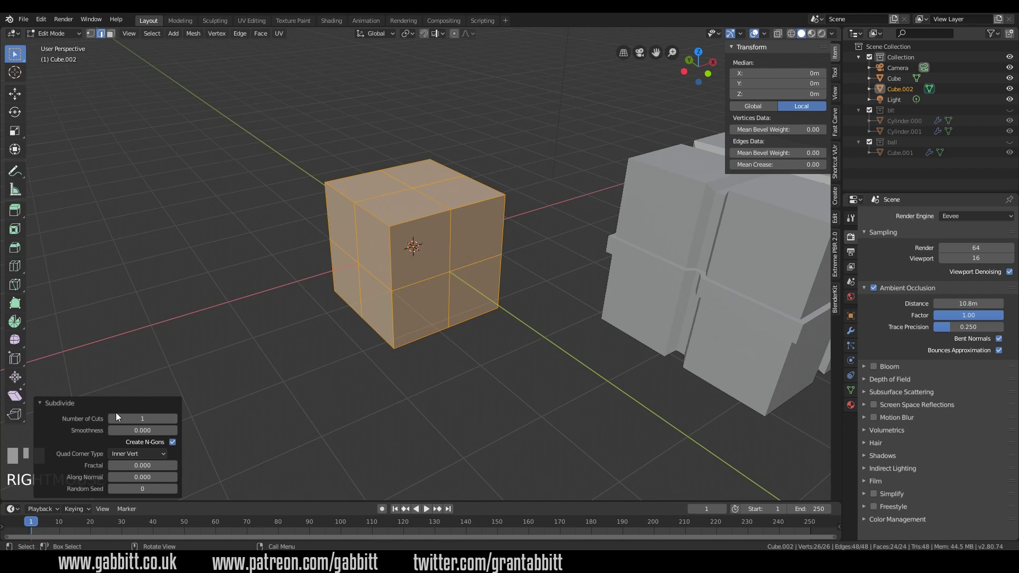
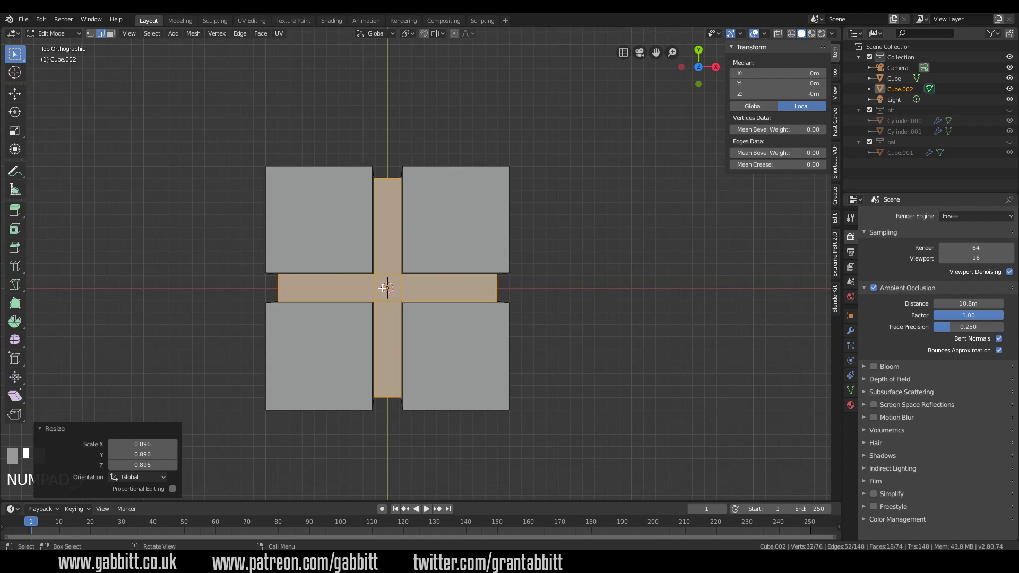
# - Zoom in on the cube to view the bevelled centre loops forming the cross band
pyautogui.scroll(3)
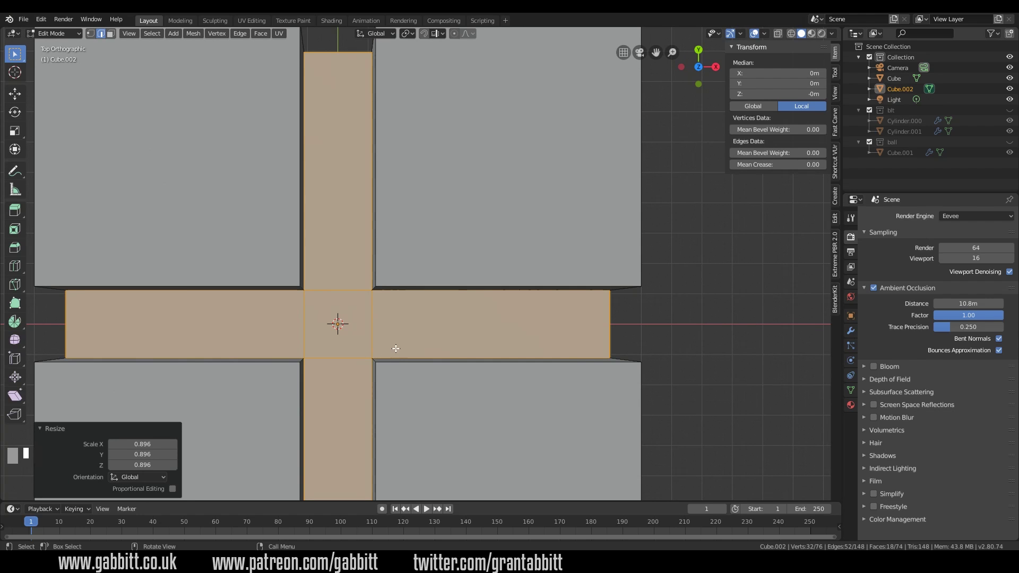
# - Inset the selected cross-shaped band faces with Boundary on, adding a thin border around the band
pyautogui.press('ctrl+z')
pyautogui.moveTo(377, 372); pyautogui.dragTo(397, 349)
pyautogui.moveTo(397, 349); pyautogui.dragTo(414, 331)
pyautogui.scroll(-3)
pyautogui.scroll(-3)
pyautogui.press('ctrl+z')
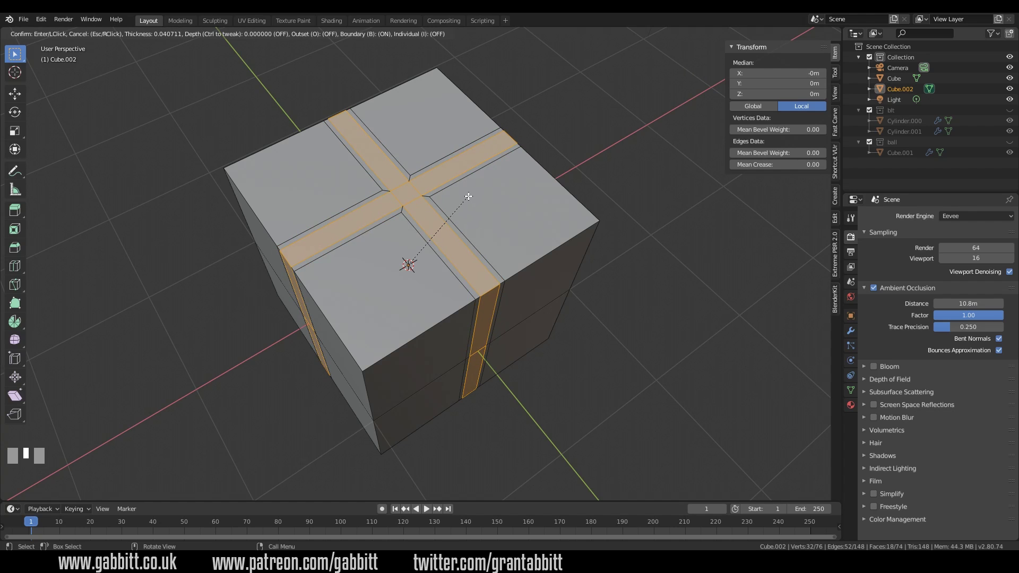
pyautogui.click(142, 427)
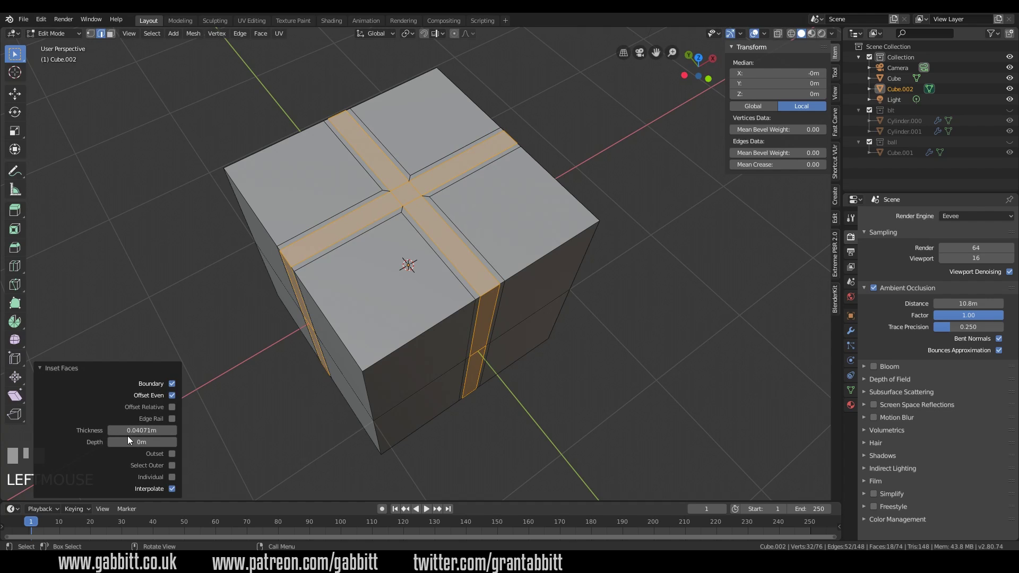
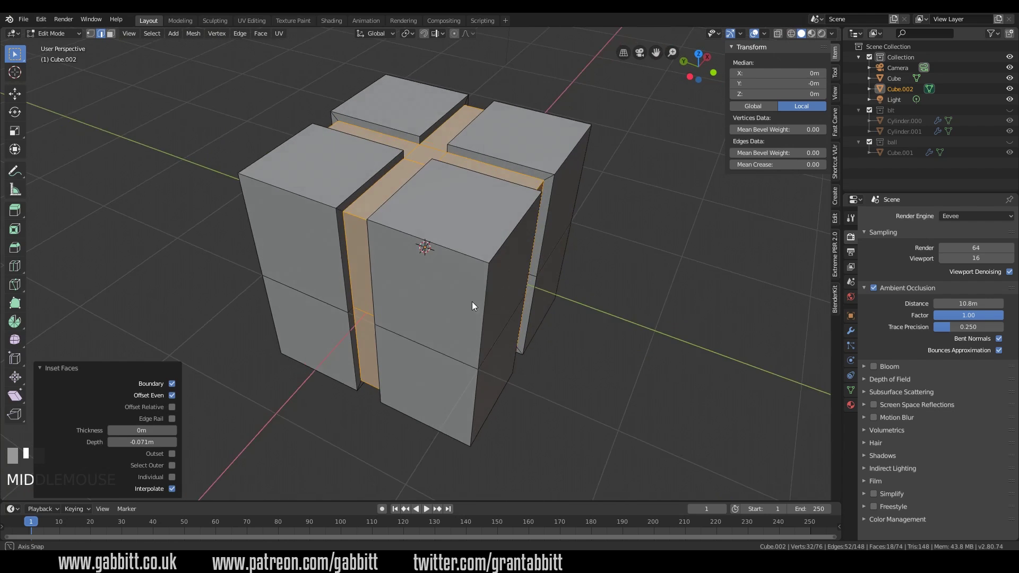
# - Select the face band around the cube's middle and bevel it (Ctrl+B) into a wide groove band
pyautogui.moveTo(446, 312); pyautogui.dragTo(408, 339)
pyautogui.moveTo(407, 339); pyautogui.dragTo(373, 245)
pyautogui.click(373, 245)
pyautogui.press('ctrl+b')
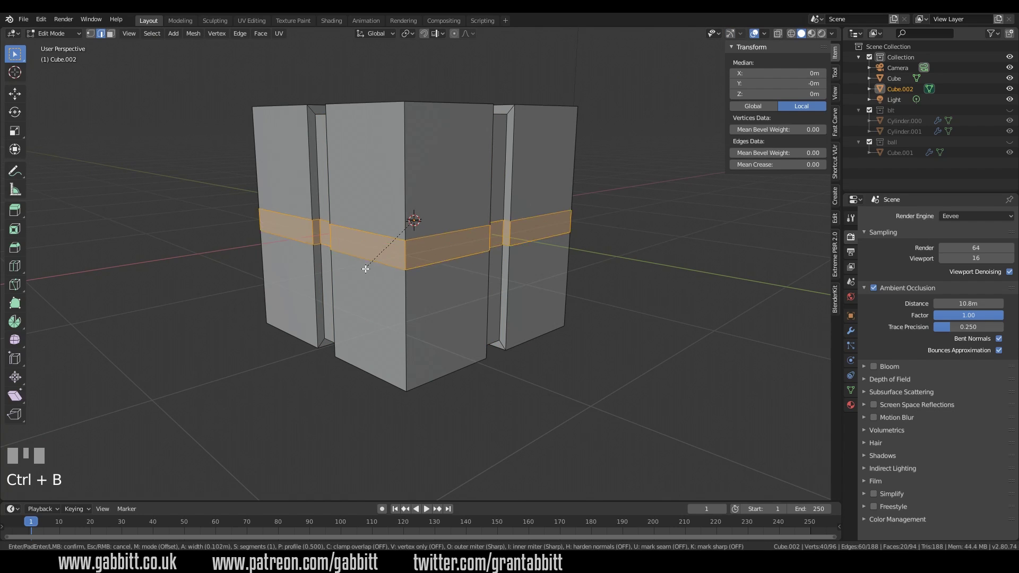
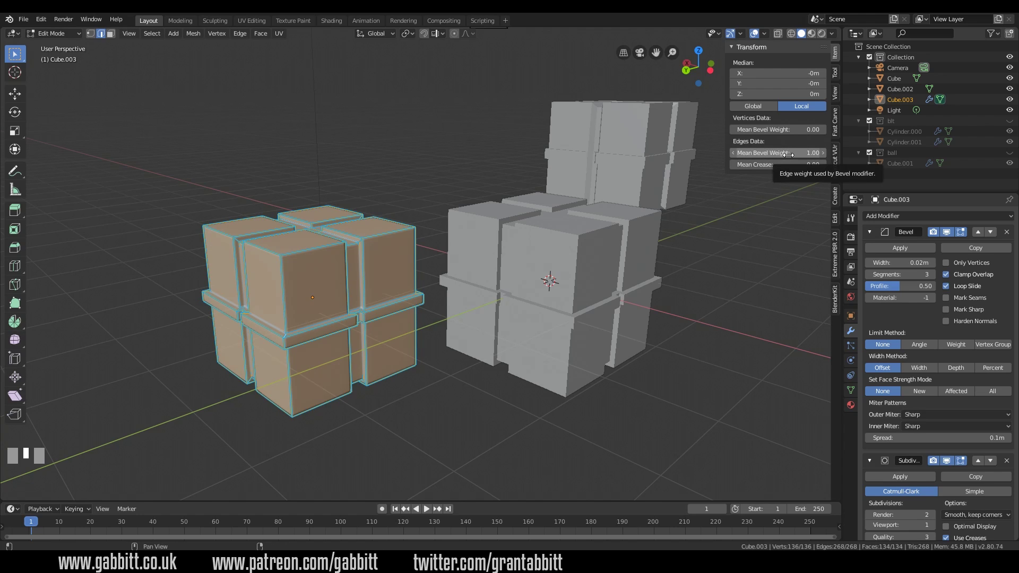
pyautogui.press('ctrl+z')
pyautogui.scroll(-3)
pyautogui.moveTo(429, 240); pyautogui.dragTo(435, 300)
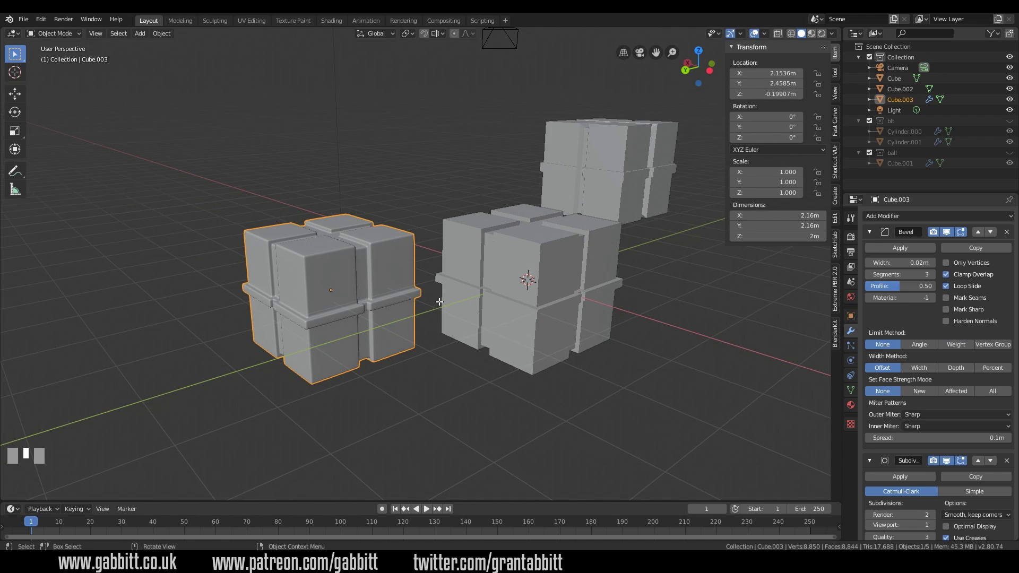